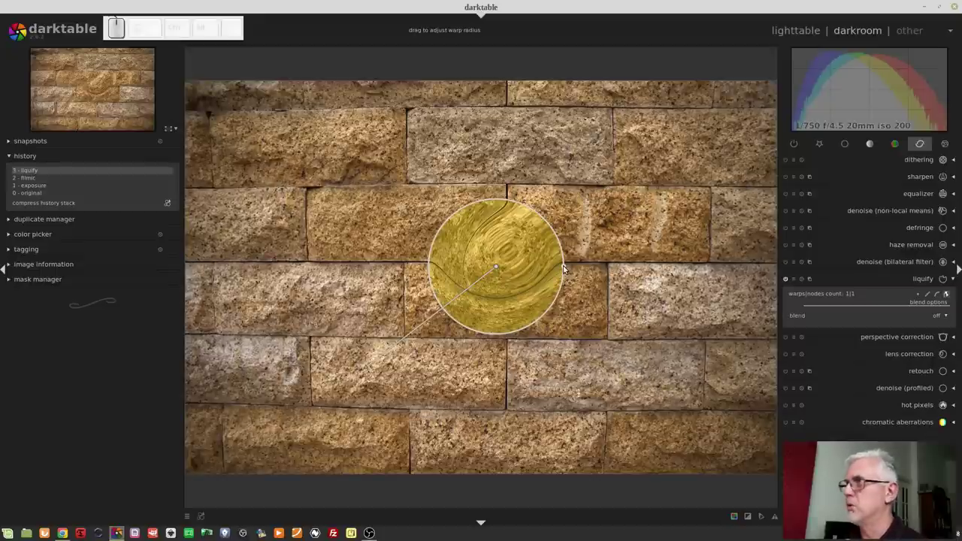
# Resize the point warp's radius smaller, then larger, then back to a moderate circle
pyautogui.moveTo(564, 267); pyautogui.dragTo(526, 273)
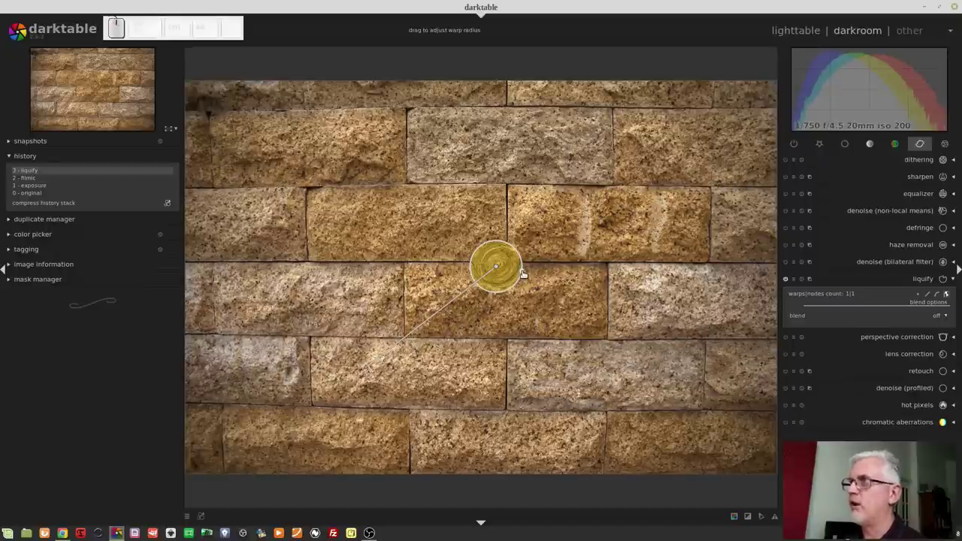
pyautogui.moveTo(528, 272); pyautogui.dragTo(646, 311)
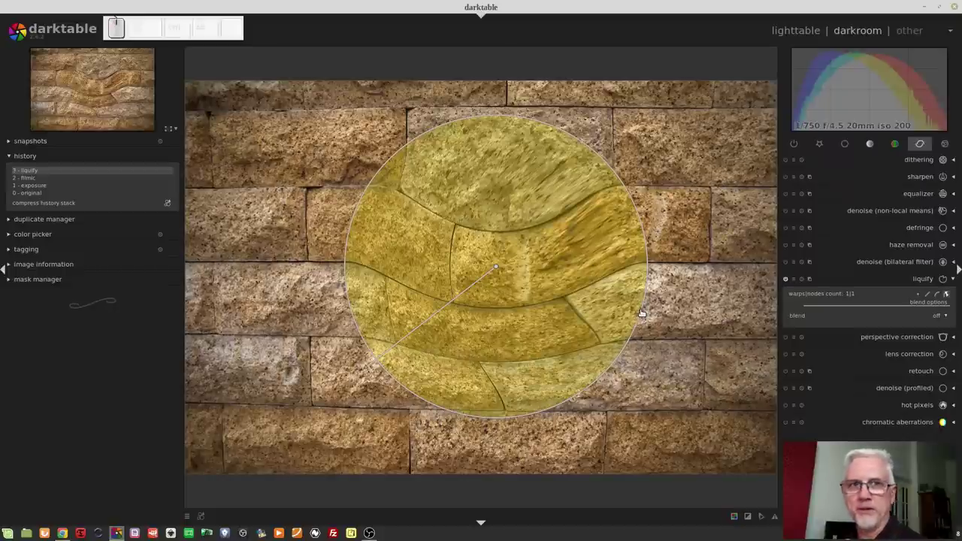
pyautogui.moveTo(645, 311); pyautogui.dragTo(576, 308)
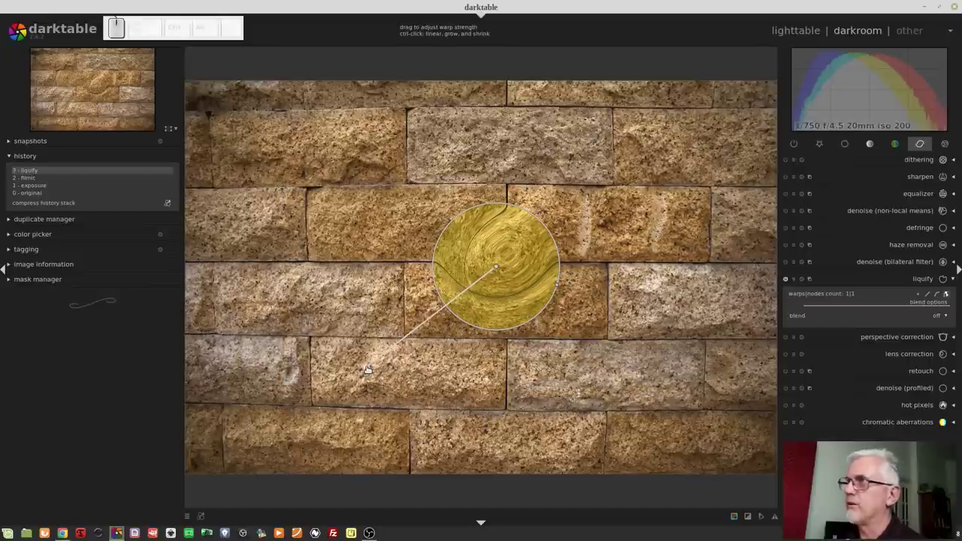
# Test the point warp's push strength and direction, then delete the warp
pyautogui.moveTo(371, 368); pyautogui.dragTo(500, 283)
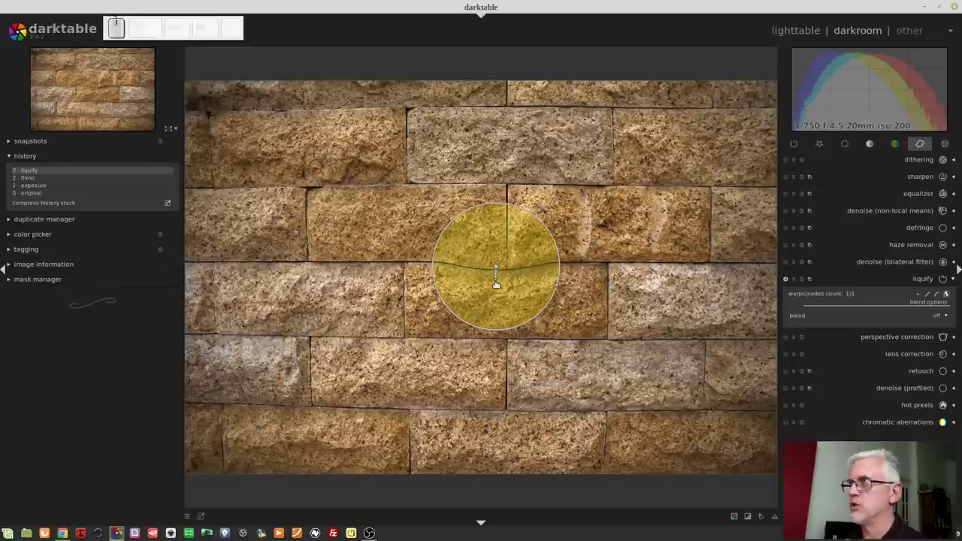
pyautogui.moveTo(500, 283); pyautogui.dragTo(502, 358)
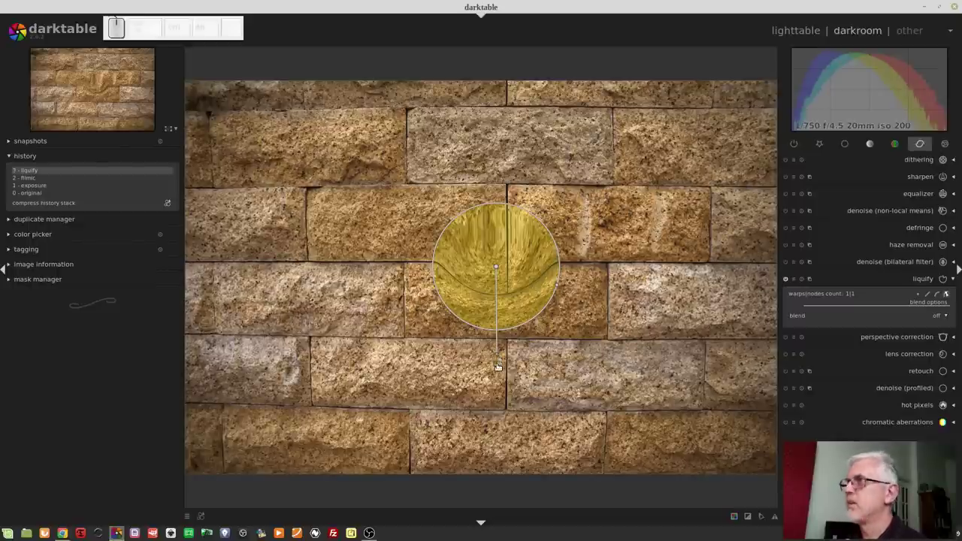
pyautogui.moveTo(502, 356); pyautogui.dragTo(597, 326)
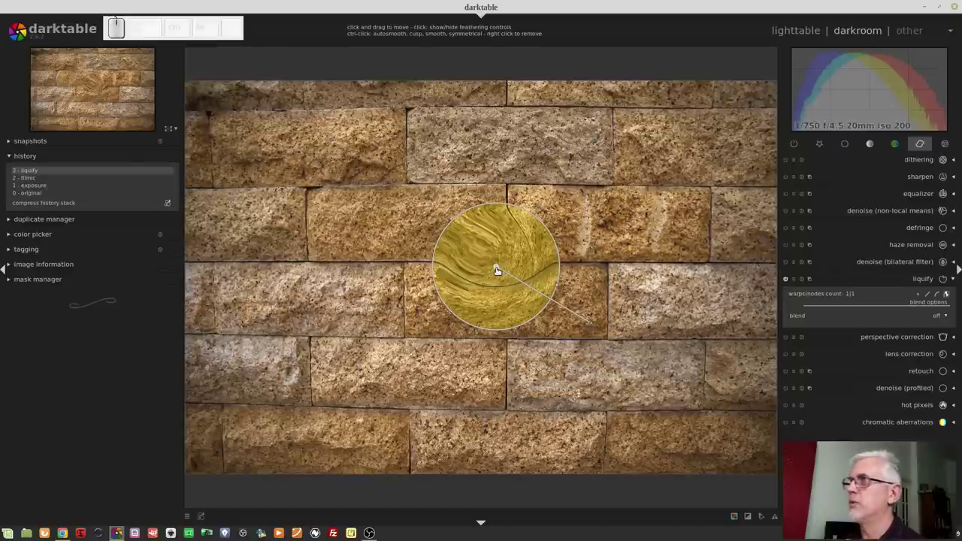
pyautogui.rightClick(501, 270)
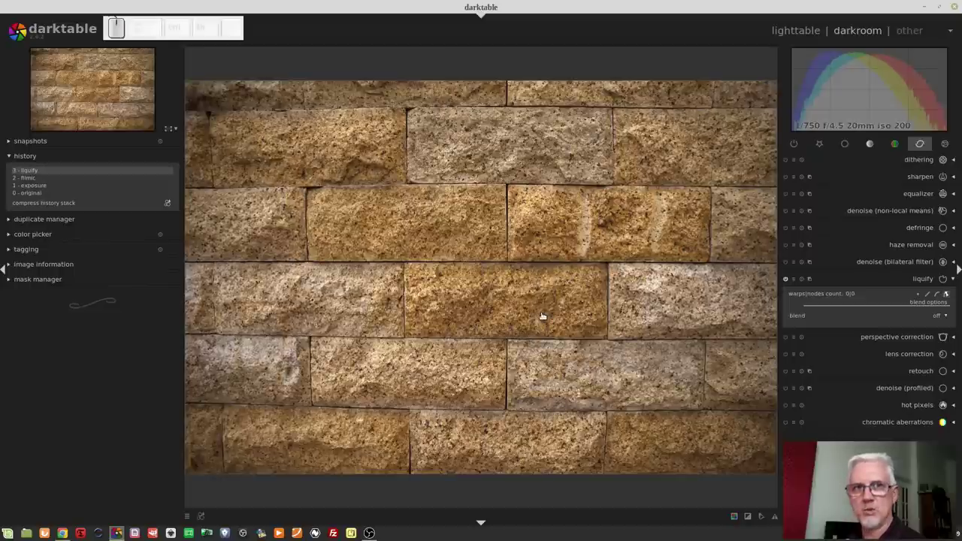
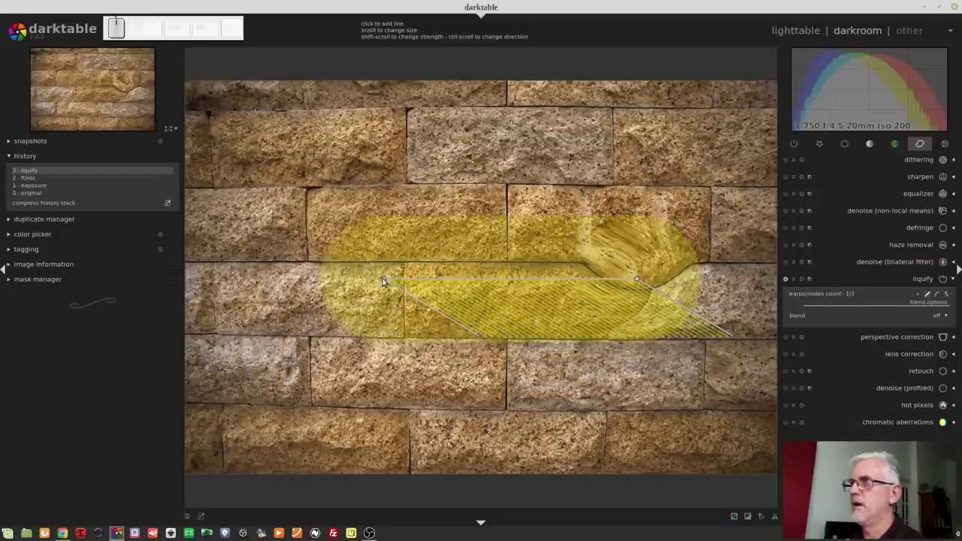
# Add the line warp's second node across the bricks and finish drawing it
pyautogui.click(386, 278)
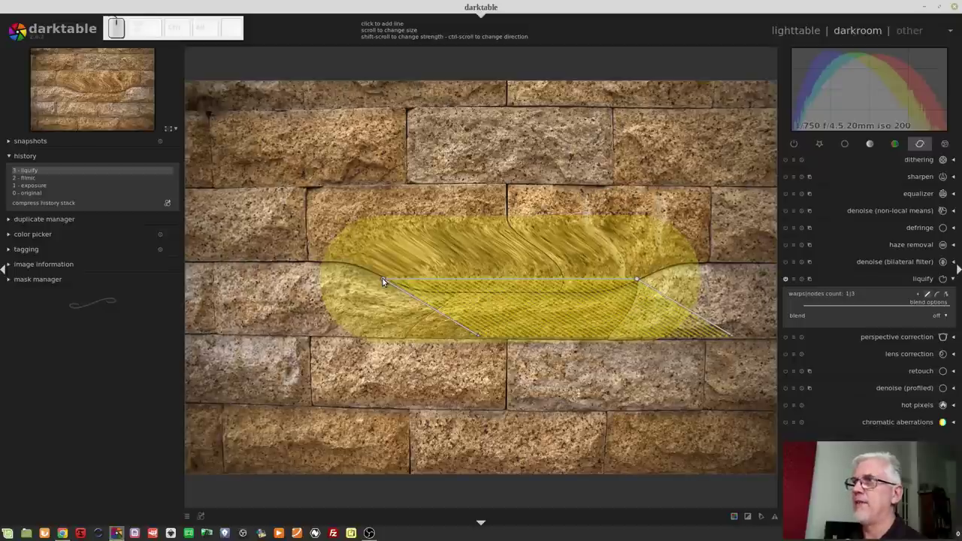
pyautogui.rightClick(384, 281)
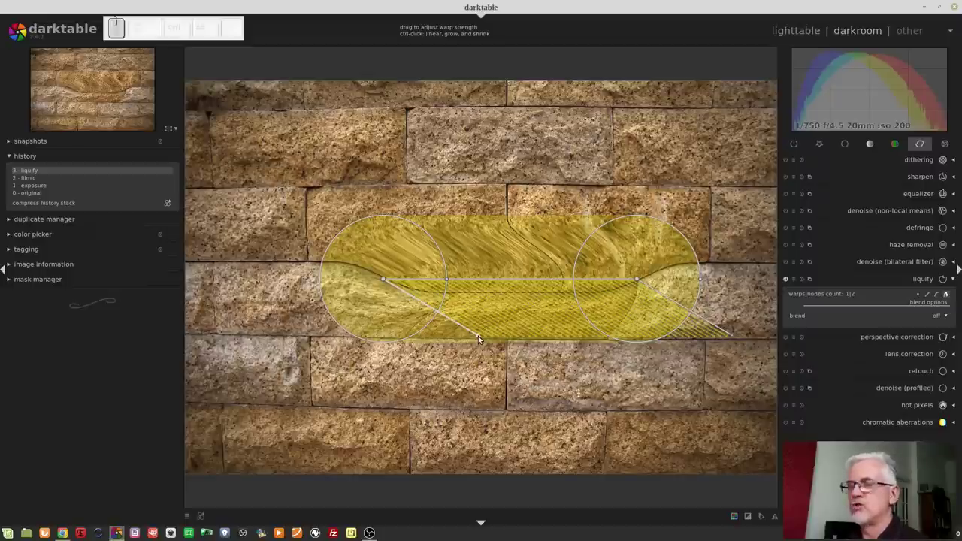
# Reshape both line-end radii and push directions into swirls, then delete the line warp
pyautogui.moveTo(483, 338); pyautogui.dragTo(352, 383)
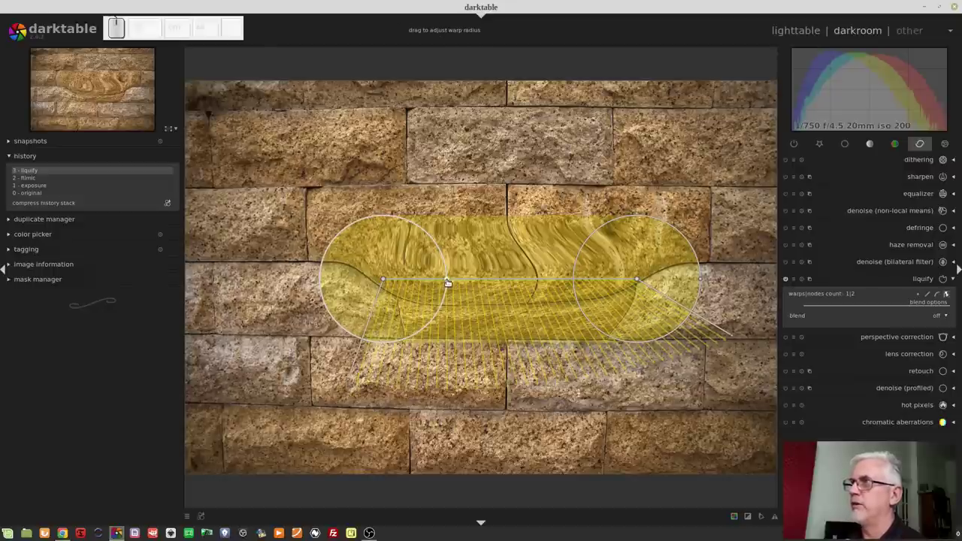
pyautogui.moveTo(452, 280); pyautogui.dragTo(409, 284)
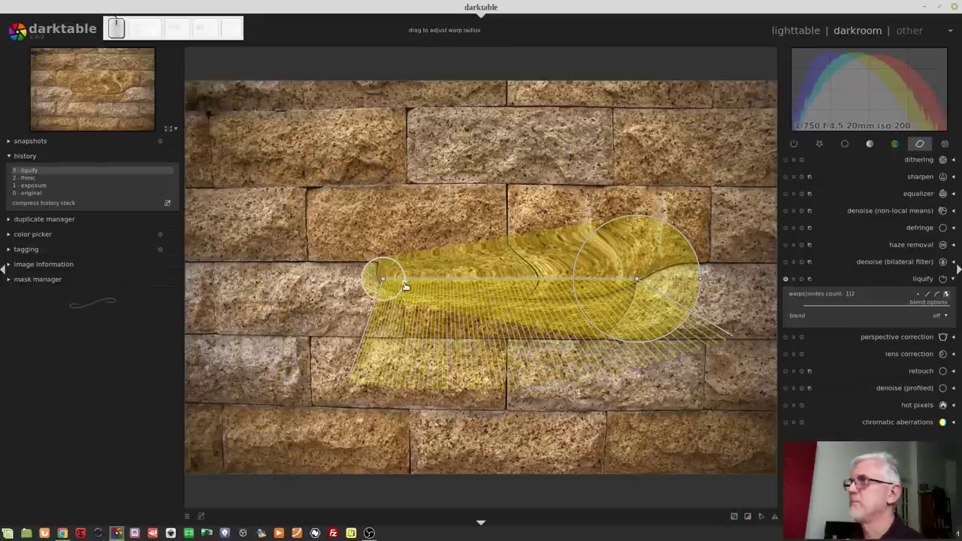
pyautogui.moveTo(411, 285); pyautogui.dragTo(415, 382)
pyautogui.moveTo(352, 380); pyautogui.dragTo(527, 234)
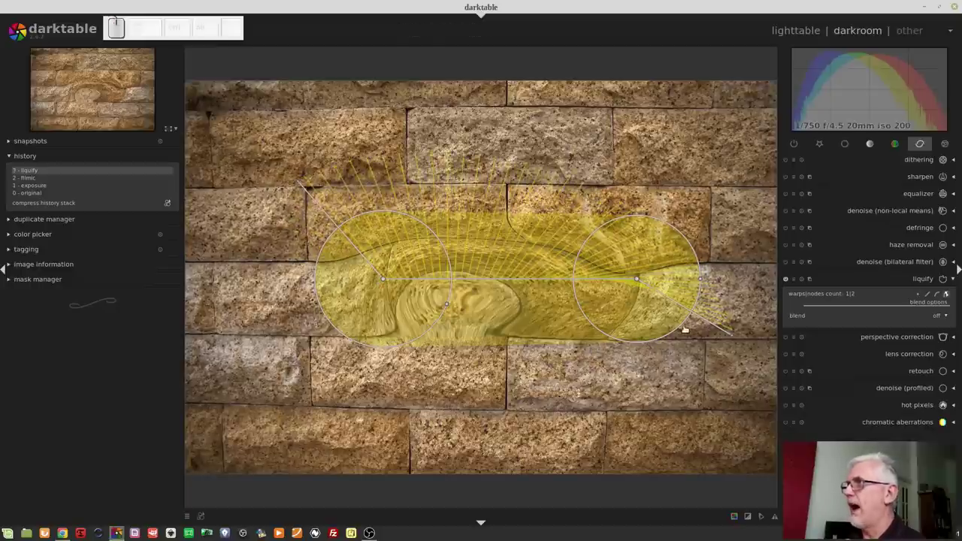
pyautogui.moveTo(737, 338); pyautogui.dragTo(554, 393)
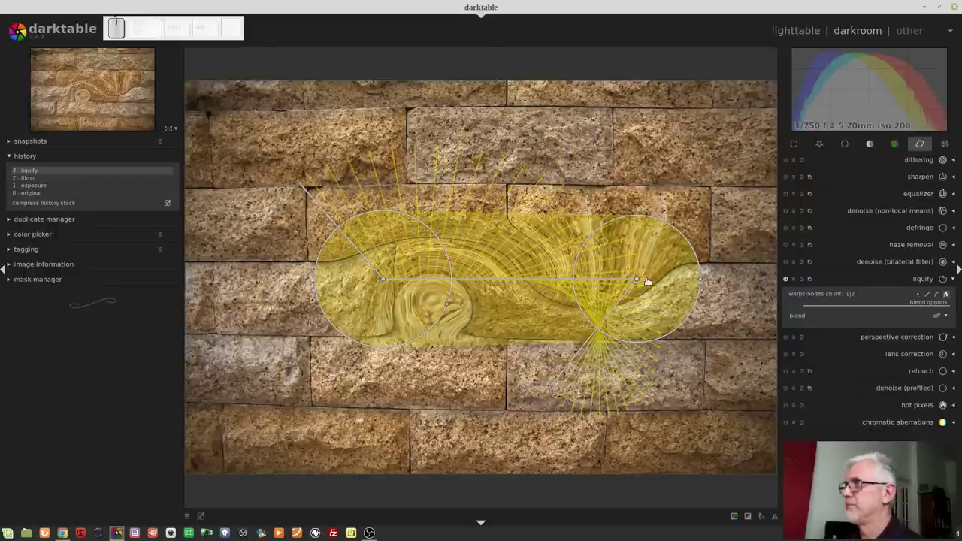
pyautogui.rightClick(623, 281)
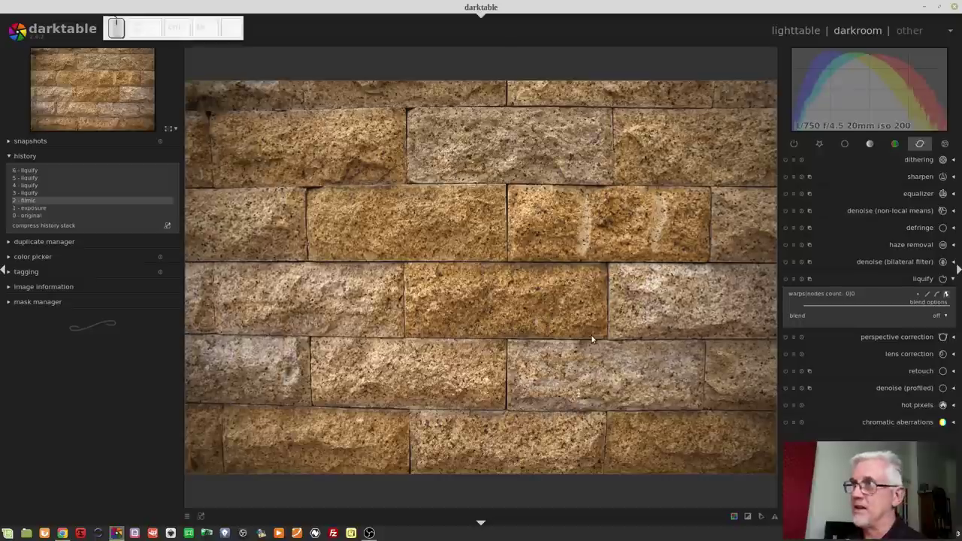
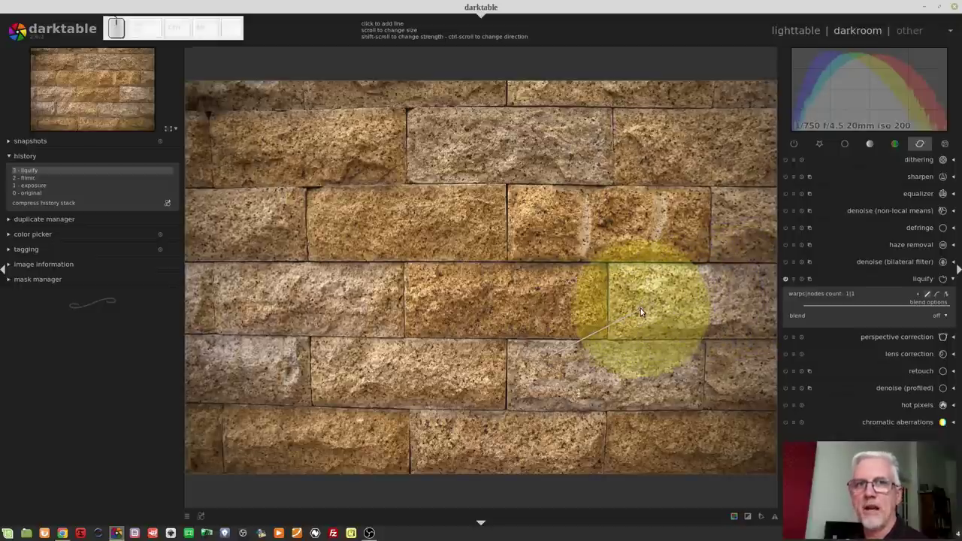
# Draw a four-node curved warp across the bricks and finish it
pyautogui.click(649, 313)
pyautogui.click(448, 327)
pyautogui.click(435, 212)
pyautogui.click(632, 184)
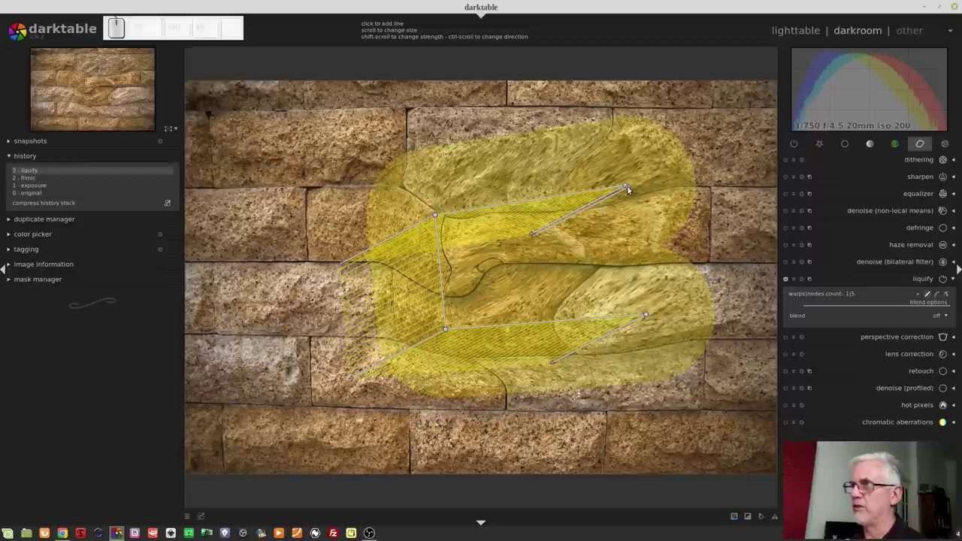
pyautogui.rightClick(629, 188)
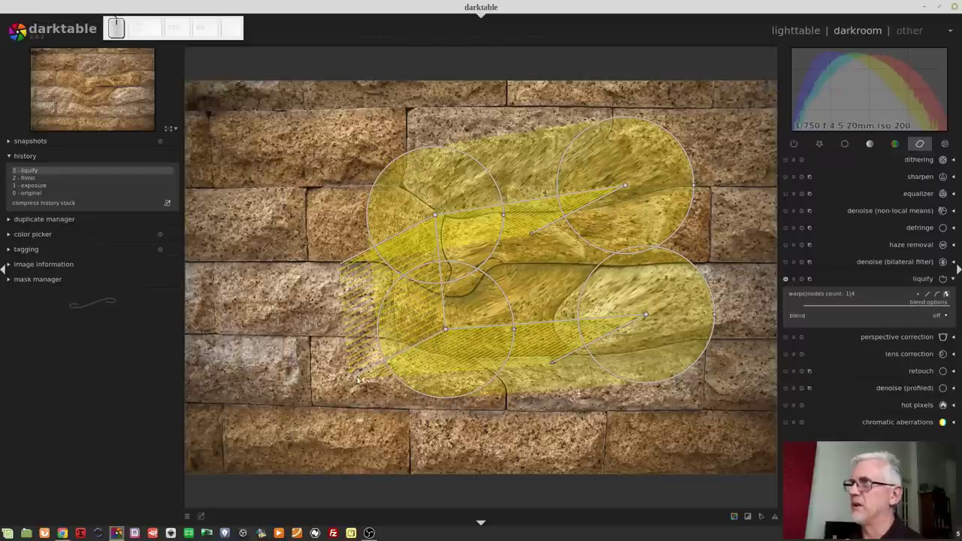
# Adjust the push at two curve nodes, then start another curved warp
pyautogui.moveTo(353, 380); pyautogui.dragTo(511, 391)
pyautogui.moveTo(554, 364); pyautogui.dragTo(616, 422)
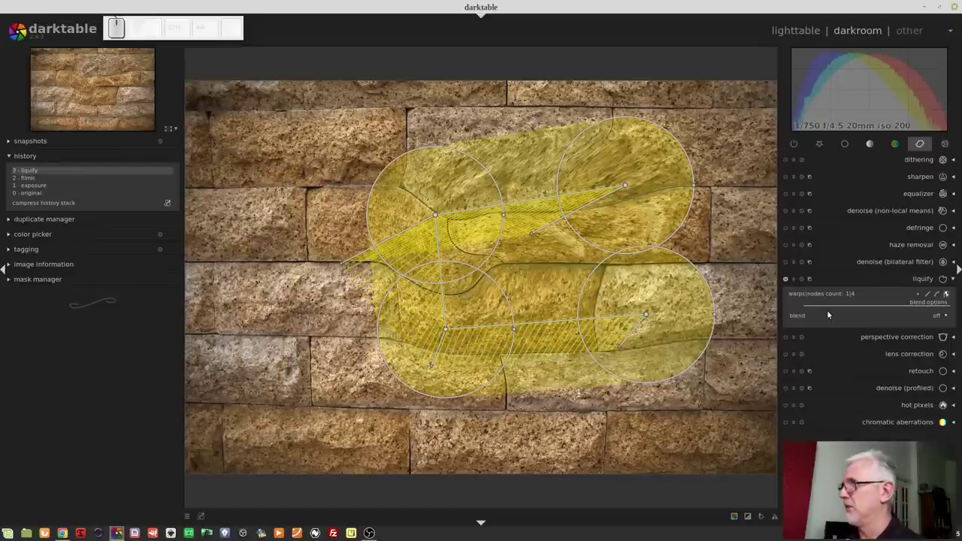
pyautogui.click(803, 283)
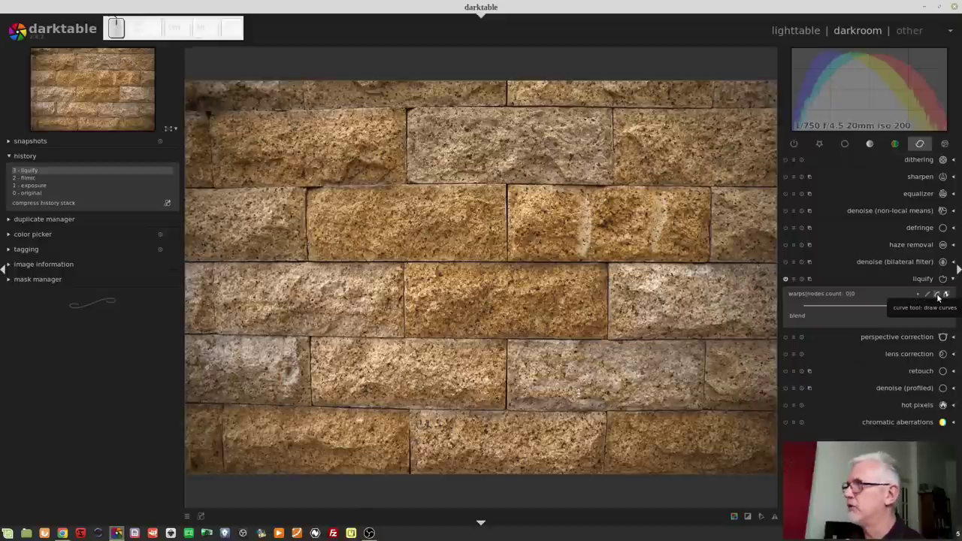
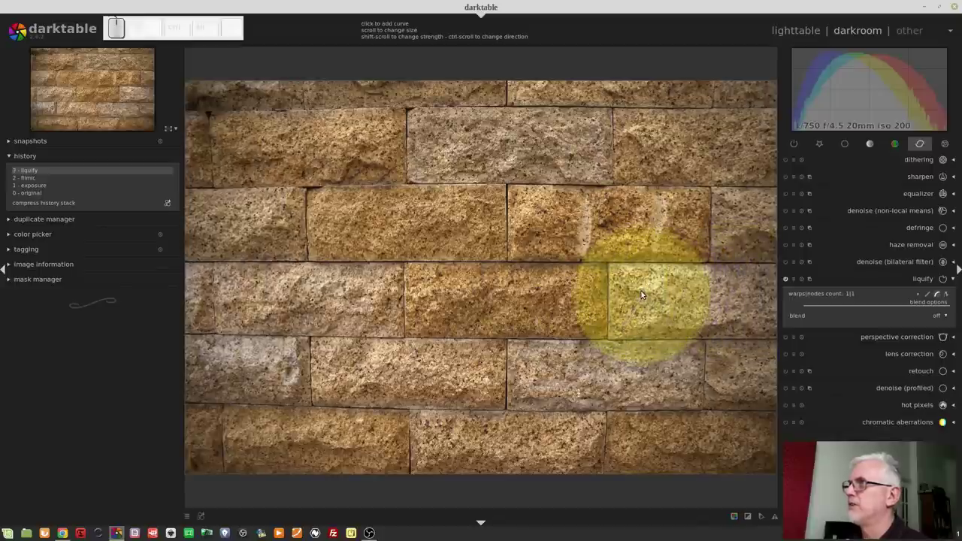
# Draw a three-node curved warp across the middle of the wall and finish it
pyautogui.click(647, 293)
pyautogui.click(531, 246)
pyautogui.click(468, 332)
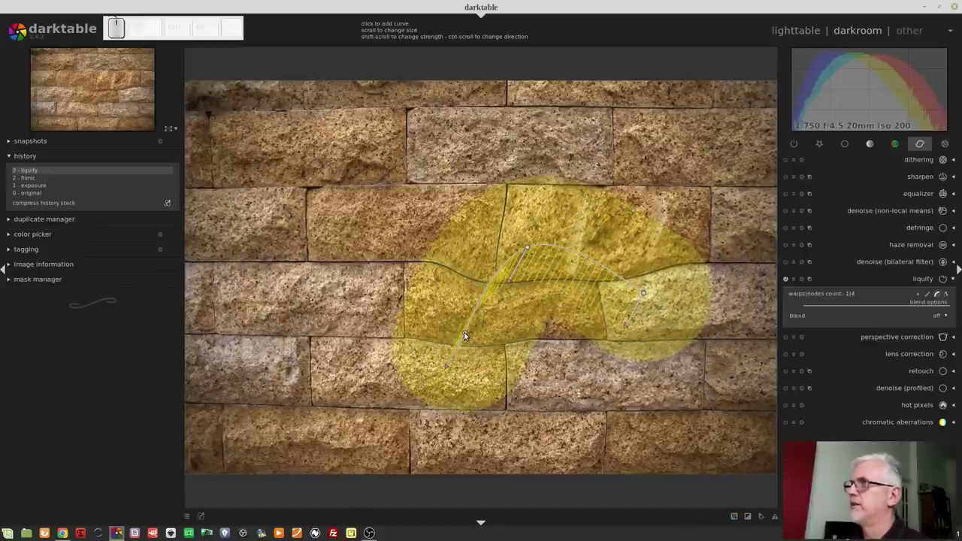
pyautogui.rightClick(468, 332)
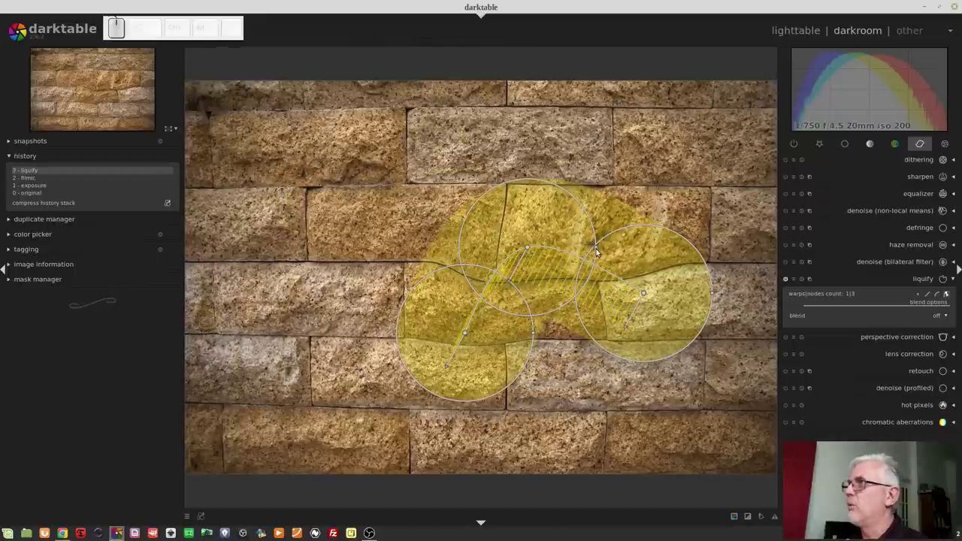
# Shrink the warp radius at two of the curve's nodes
pyautogui.moveTo(601, 250); pyautogui.dragTo(516, 312)
pyautogui.moveTo(538, 334); pyautogui.dragTo(506, 370)
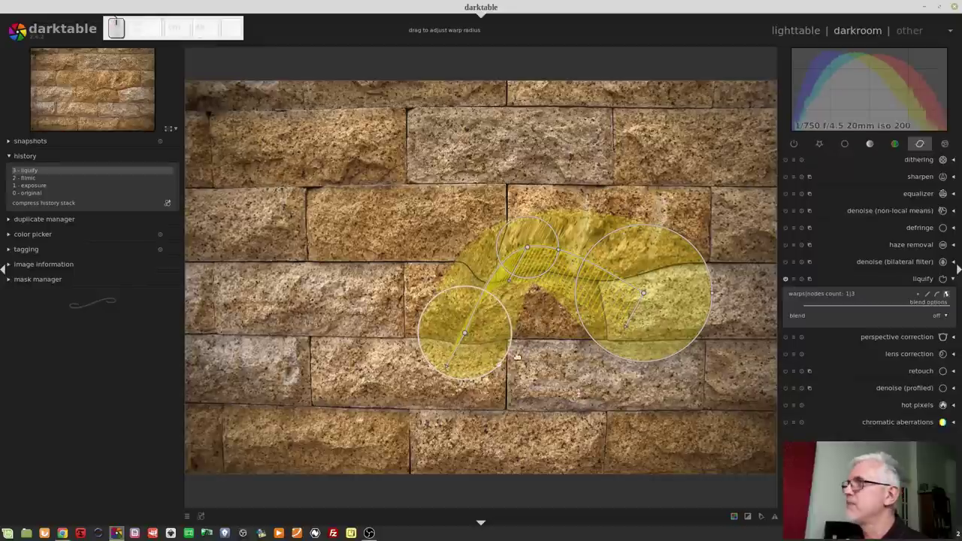
# Widen the upper node's feathering and push its warped area toward the top bricks
pyautogui.moveTo(631, 327); pyautogui.dragTo(671, 367)
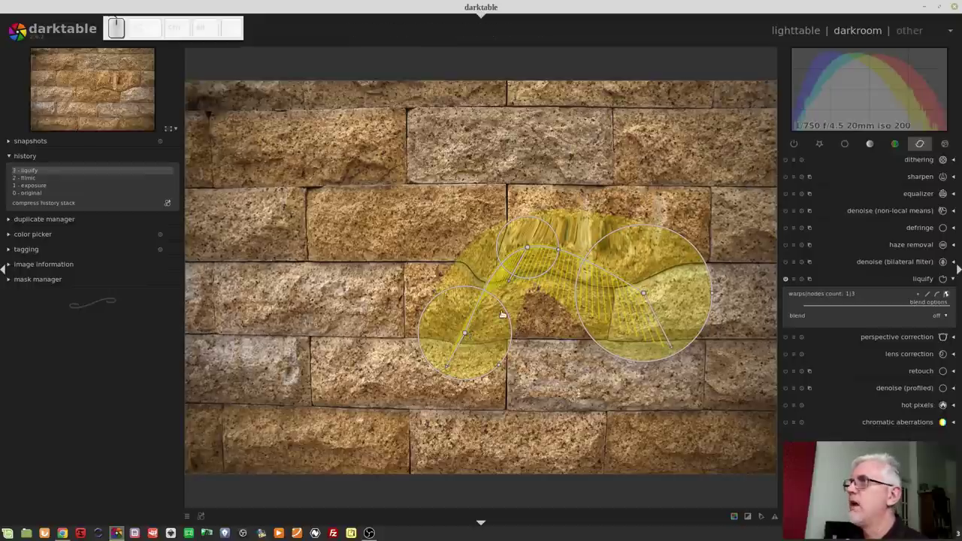
pyautogui.click(533, 250)
pyautogui.moveTo(488, 255); pyautogui.dragTo(588, 241)
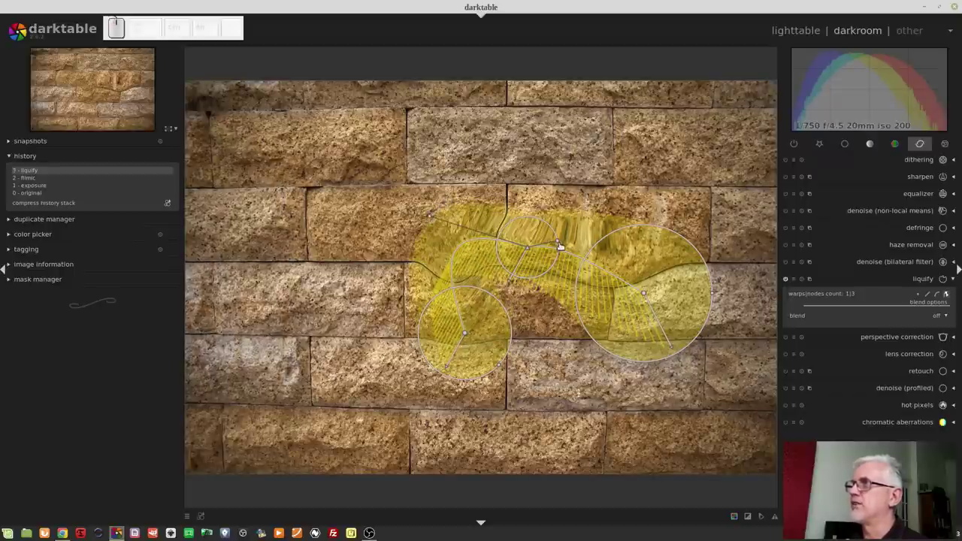
pyautogui.moveTo(564, 243); pyautogui.dragTo(548, 198)
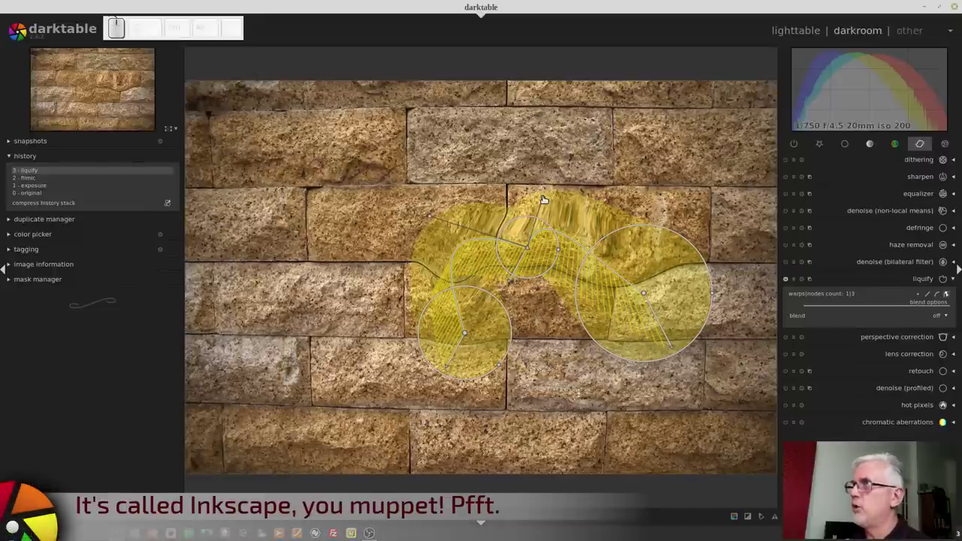
pyautogui.moveTo(548, 199); pyautogui.dragTo(544, 322)
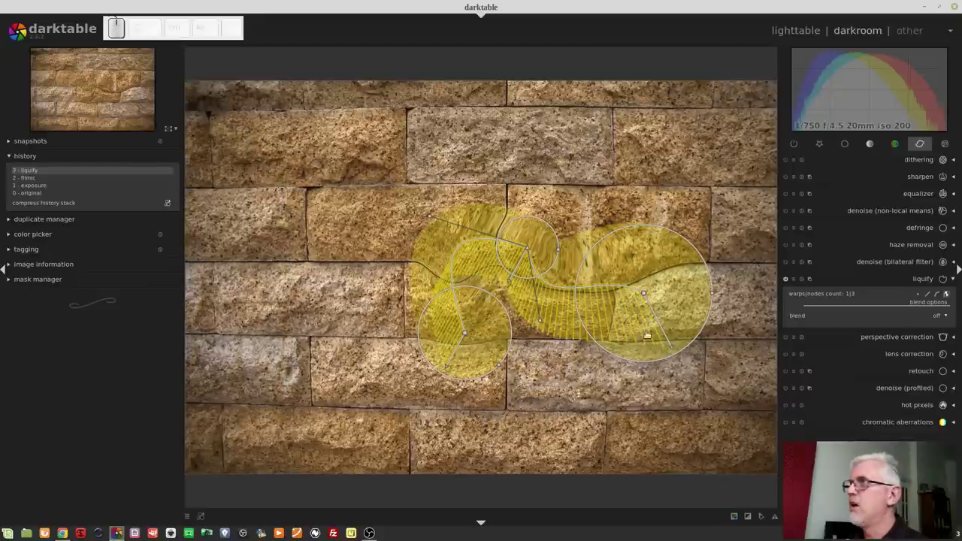
pyautogui.moveTo(546, 324); pyautogui.dragTo(597, 220)
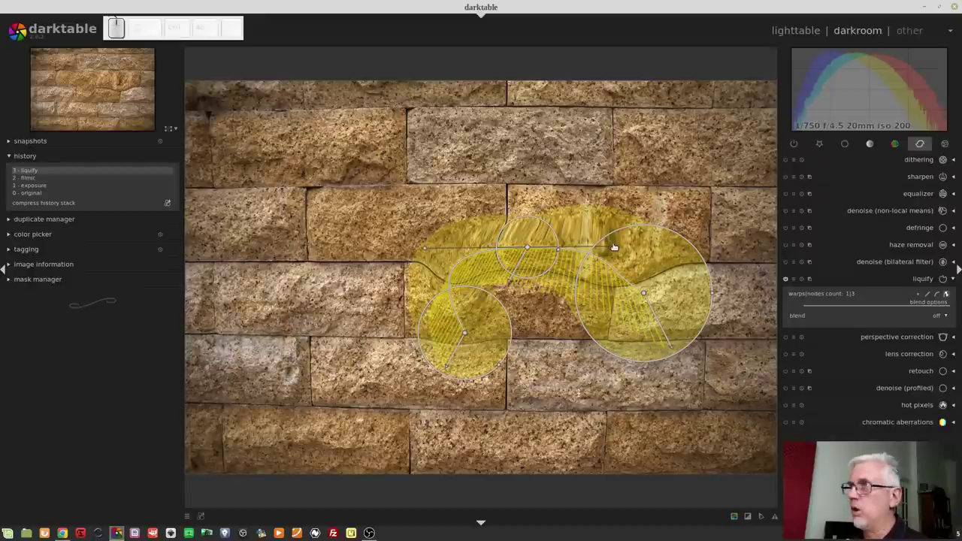
# Bend the curve handles around the upper node into a new shape, then delete that node
pyautogui.moveTo(619, 247); pyautogui.dragTo(479, 248)
pyautogui.moveTo(430, 248); pyautogui.dragTo(442, 243)
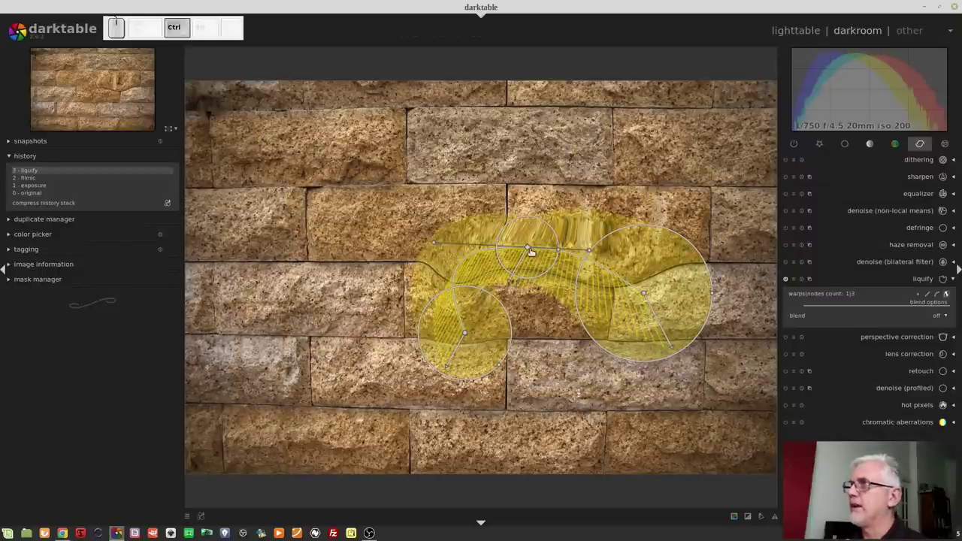
pyautogui.click(534, 250)
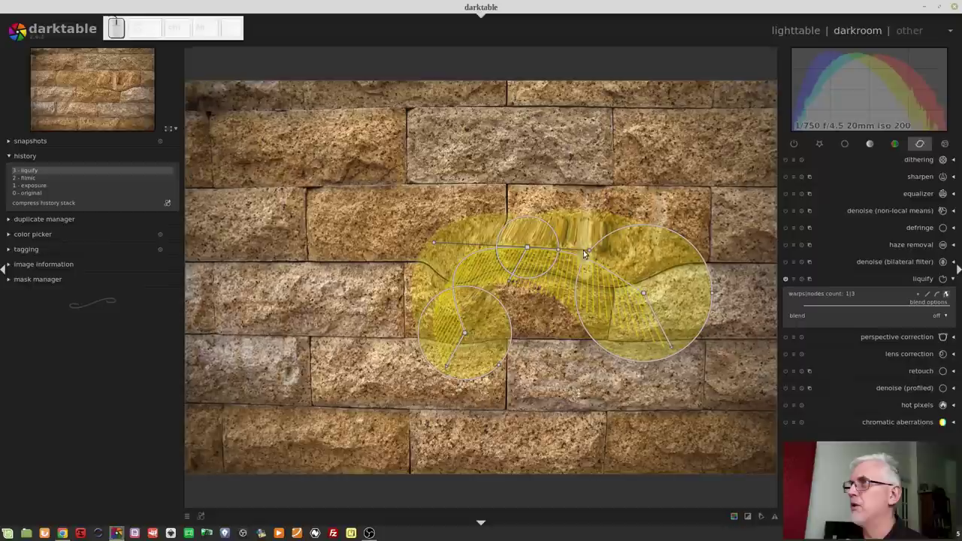
pyautogui.moveTo(589, 251); pyautogui.dragTo(627, 247)
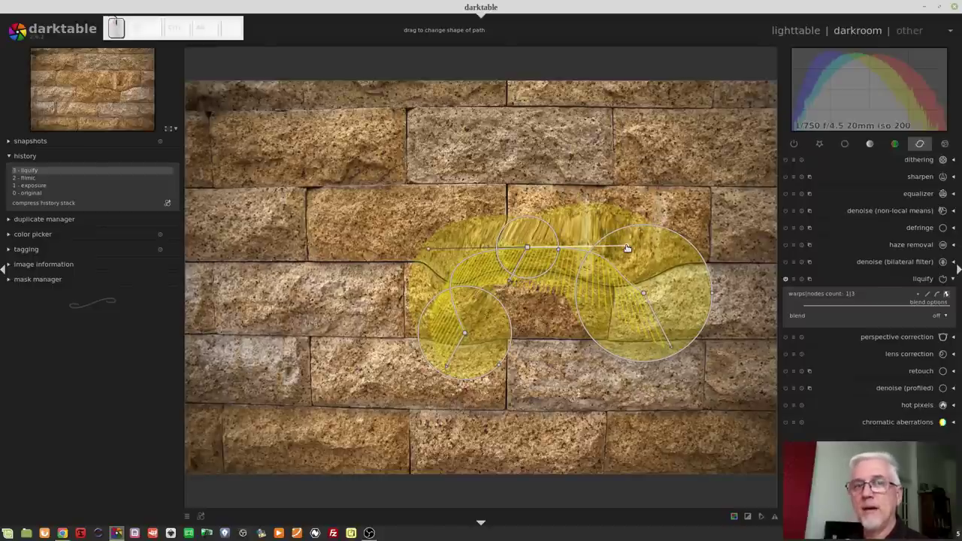
pyautogui.moveTo(627, 248); pyautogui.dragTo(579, 265)
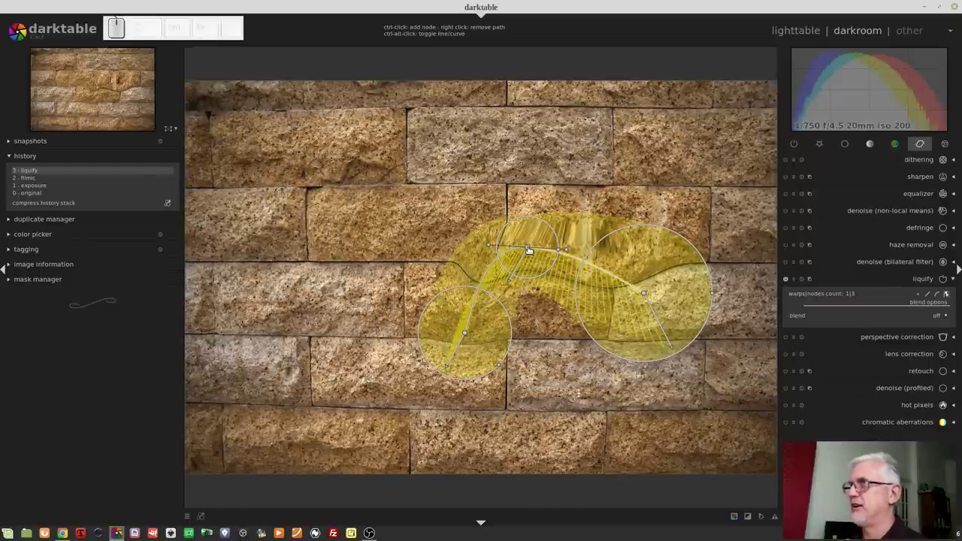
pyautogui.rightClick(533, 249)
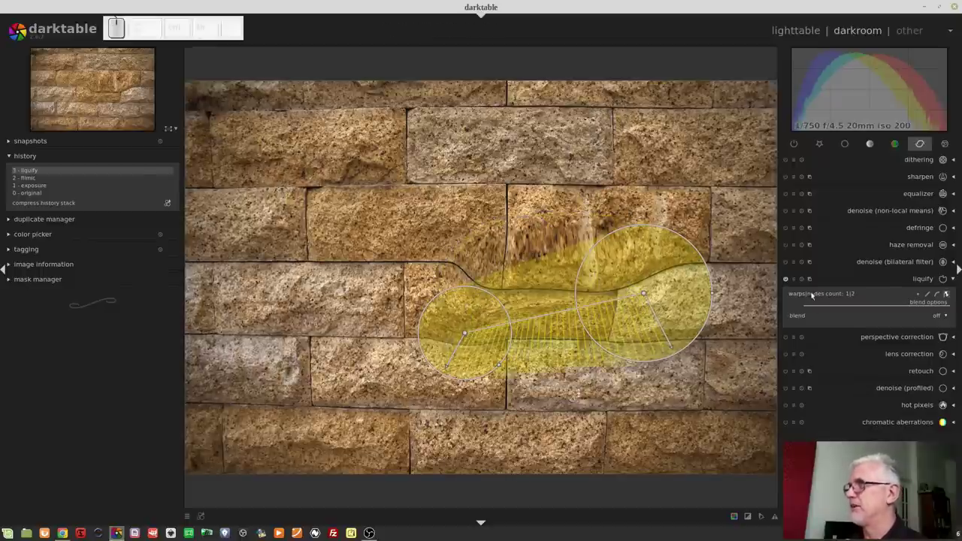
pyautogui.click(803, 279)
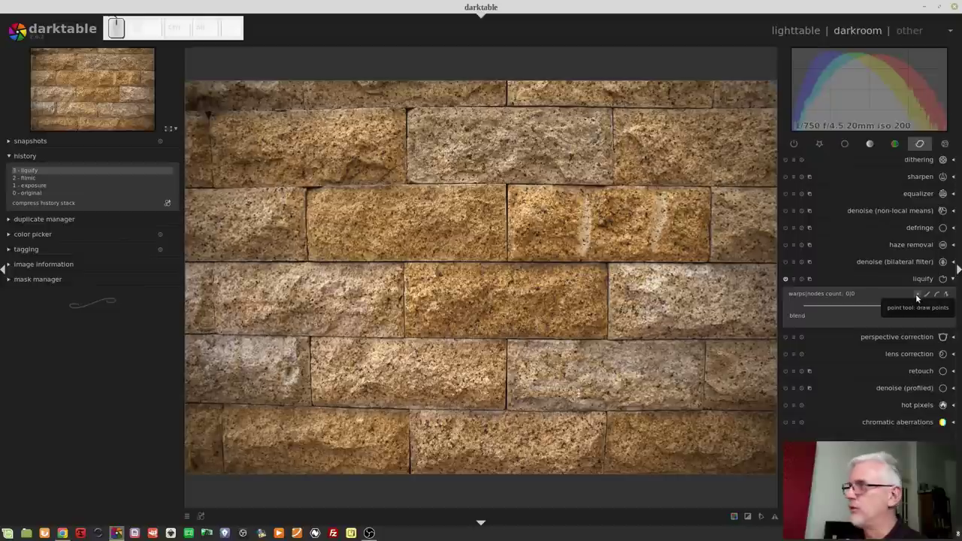
pyautogui.click(918, 296)
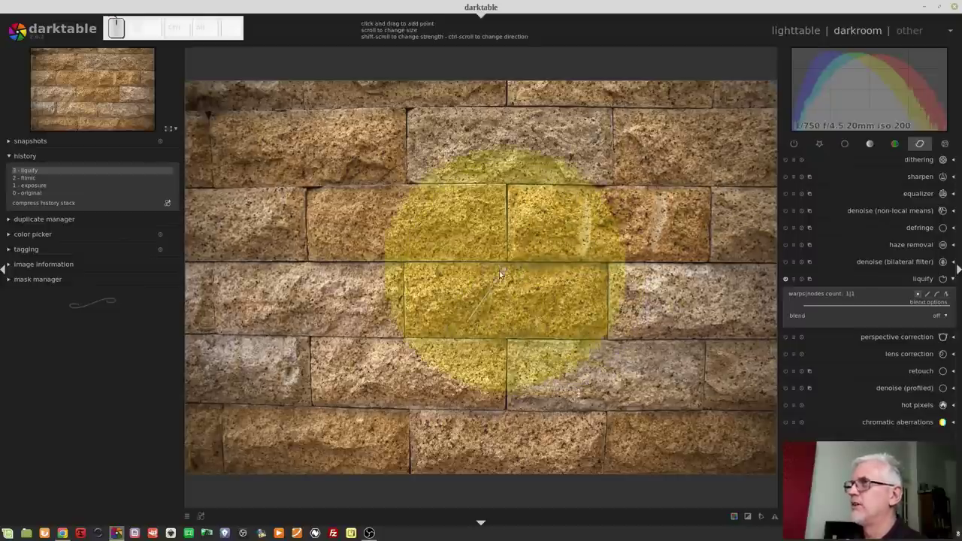
pyautogui.click(486, 270)
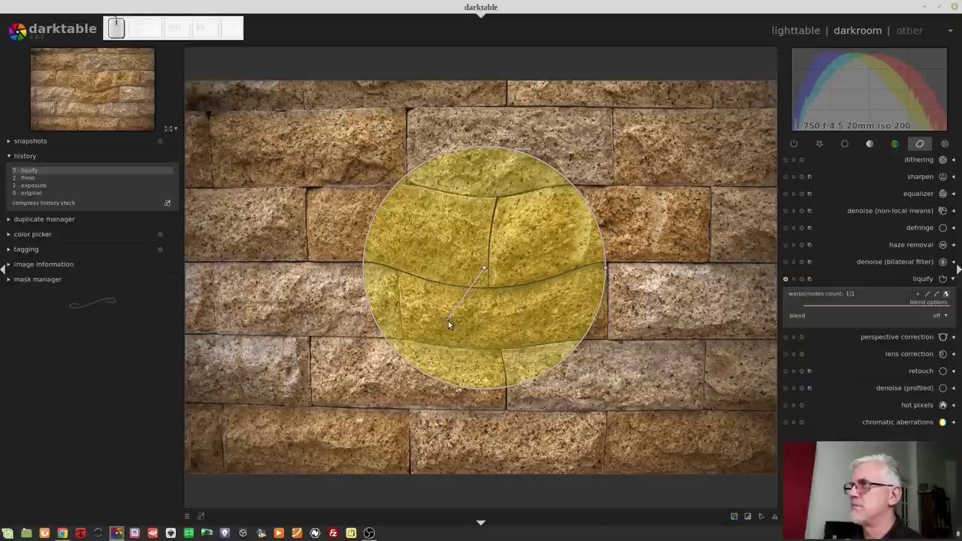
pyautogui.moveTo(446, 321); pyautogui.dragTo(494, 382)
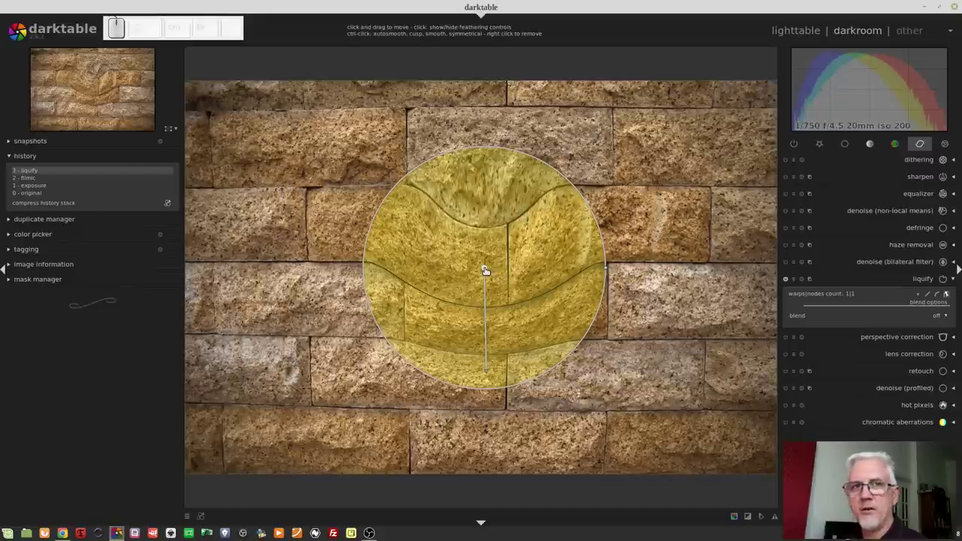
pyautogui.click(491, 270)
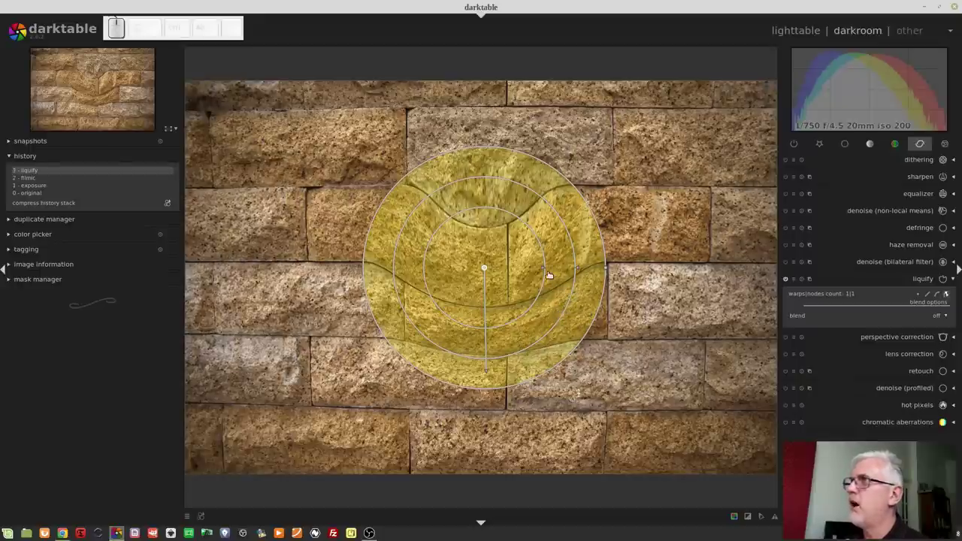
pyautogui.moveTo(548, 270); pyautogui.dragTo(493, 268)
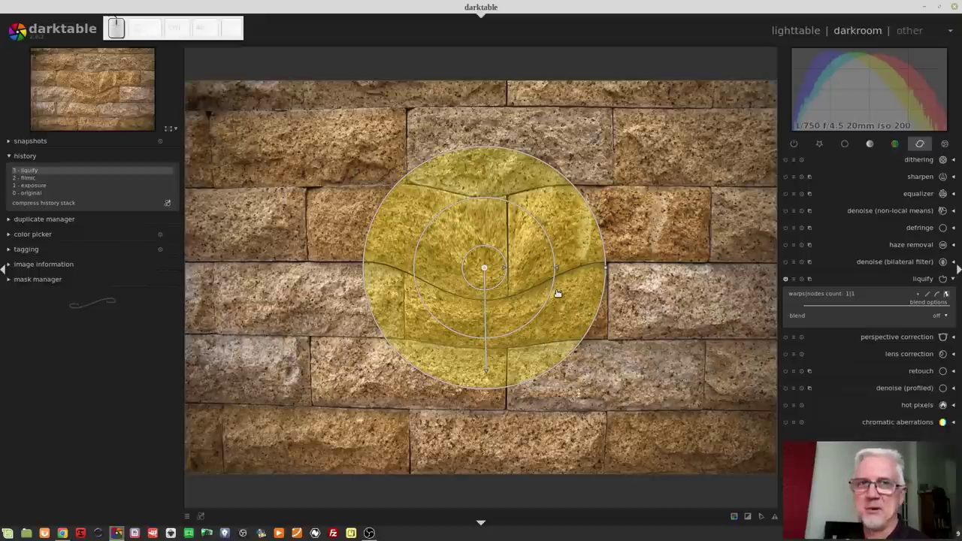
pyautogui.rightClick(490, 270)
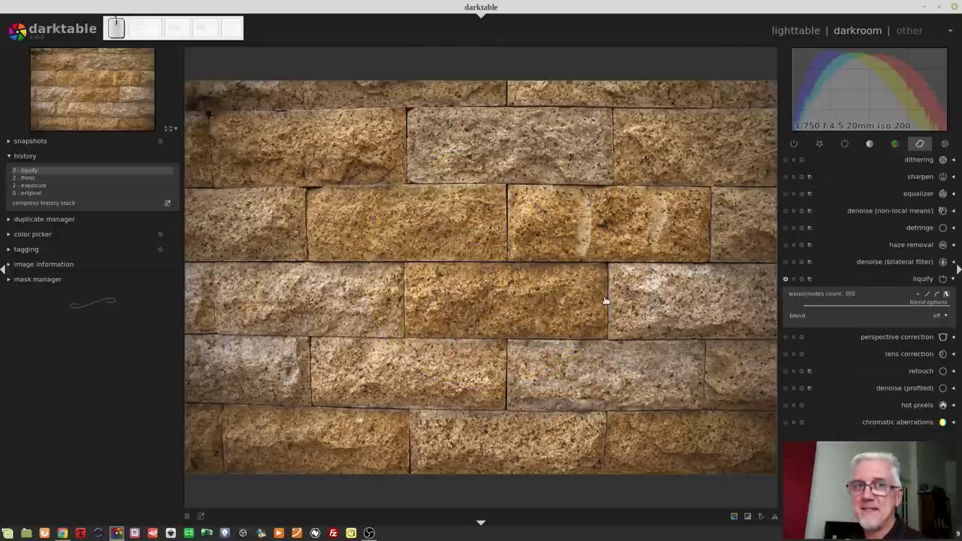
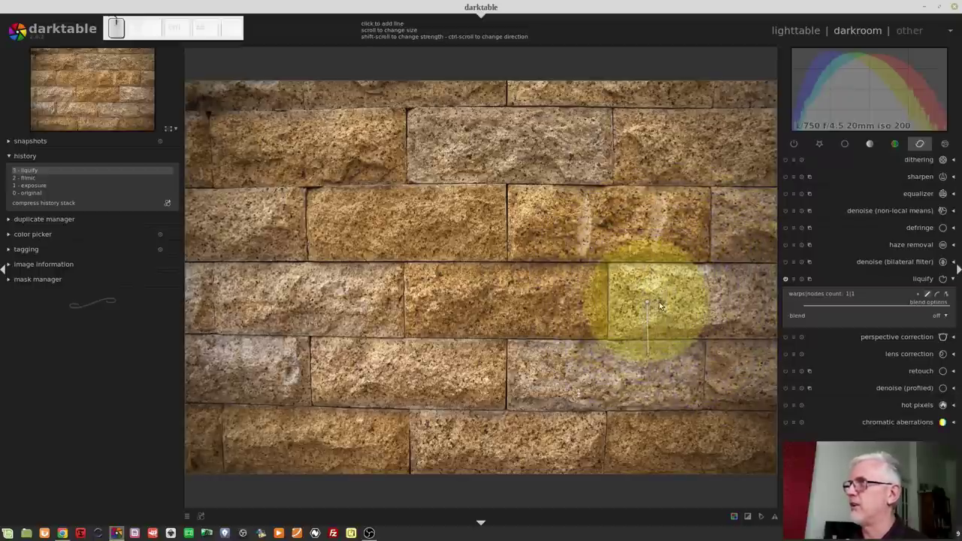
# Draw a three-node line warp across the wall, finish it, and remove its right-hand node
pyautogui.click(657, 300)
pyautogui.click(399, 352)
pyautogui.click(451, 179)
pyautogui.rightClick(451, 179)
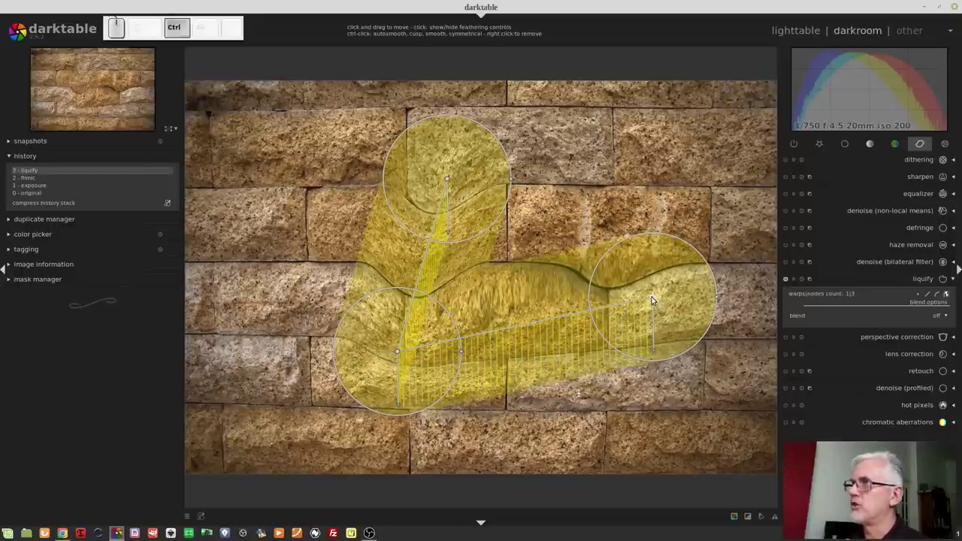
pyautogui.rightClick(656, 297)
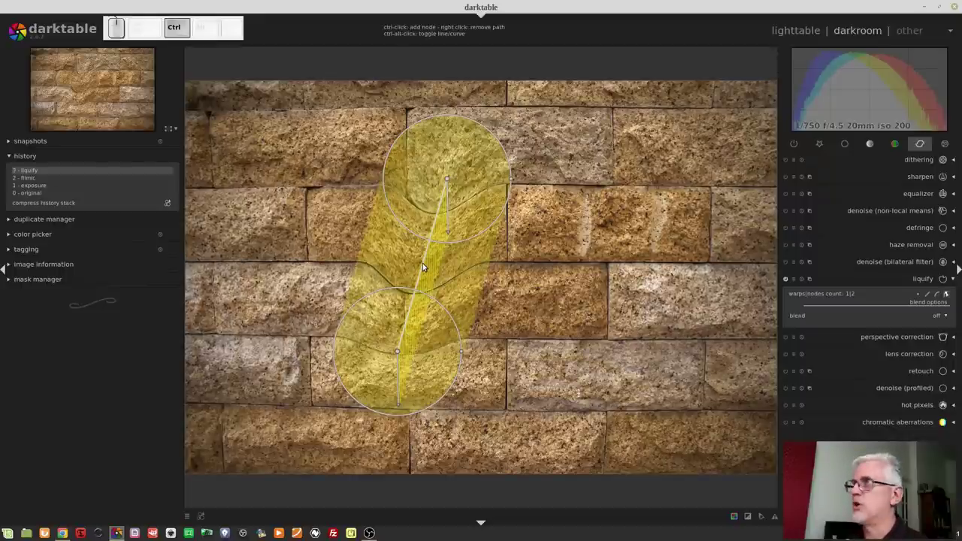
# Add and drag a middle node to preview the bend, remove it, then clear all warps
pyautogui.click(422, 264)
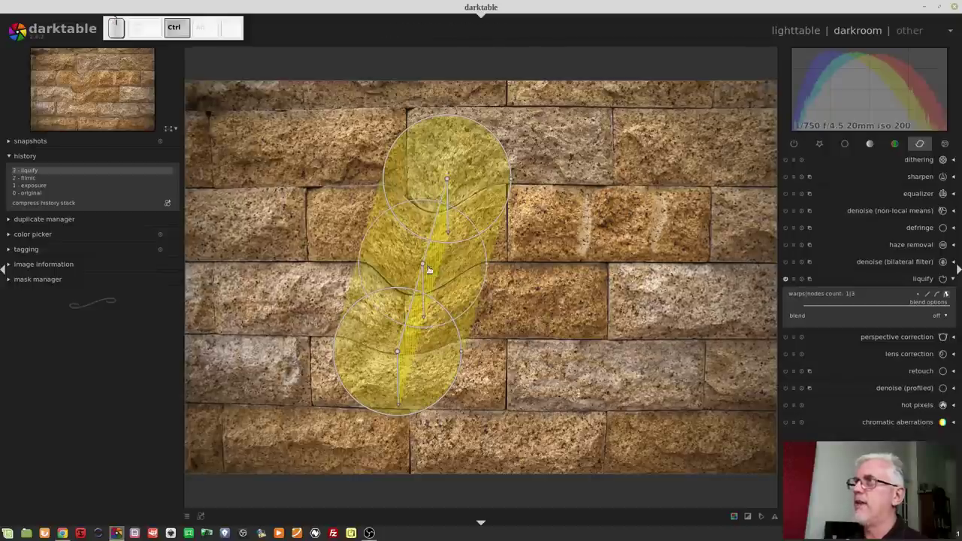
pyautogui.moveTo(427, 266); pyautogui.dragTo(556, 309)
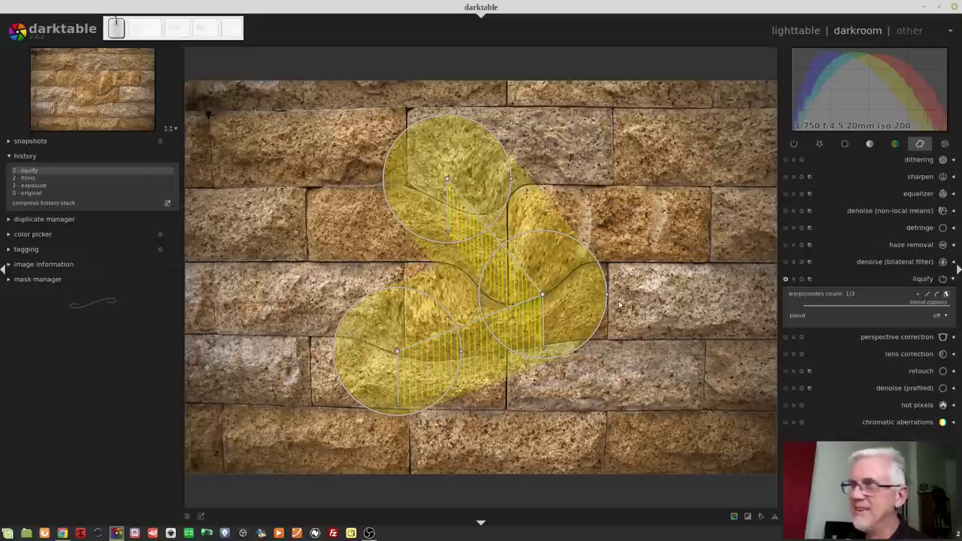
pyautogui.rightClick(547, 294)
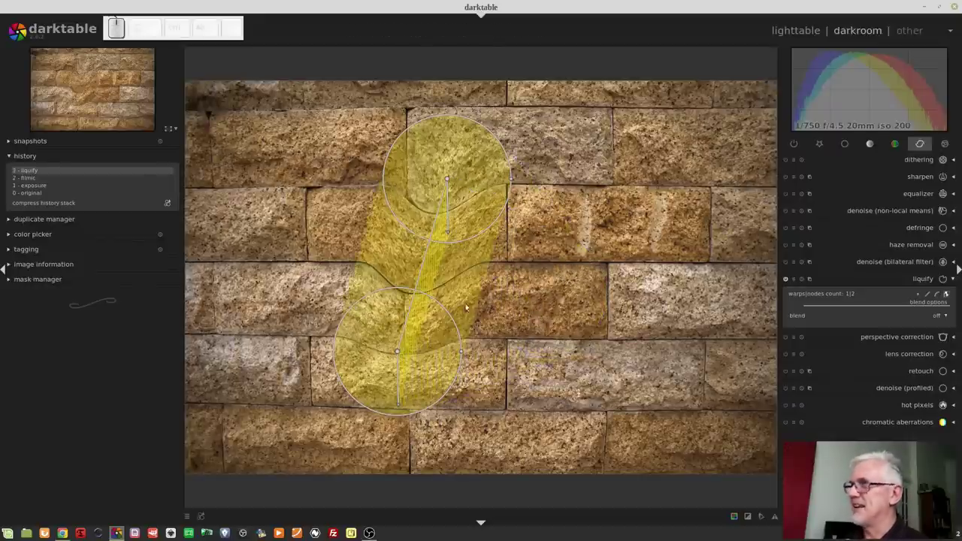
pyautogui.rightClick(415, 300)
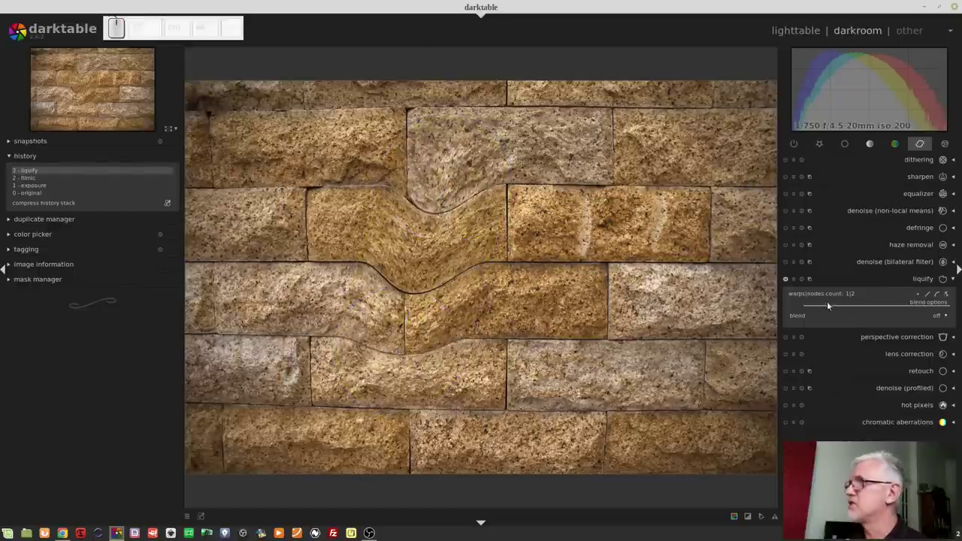
pyautogui.click(801, 280)
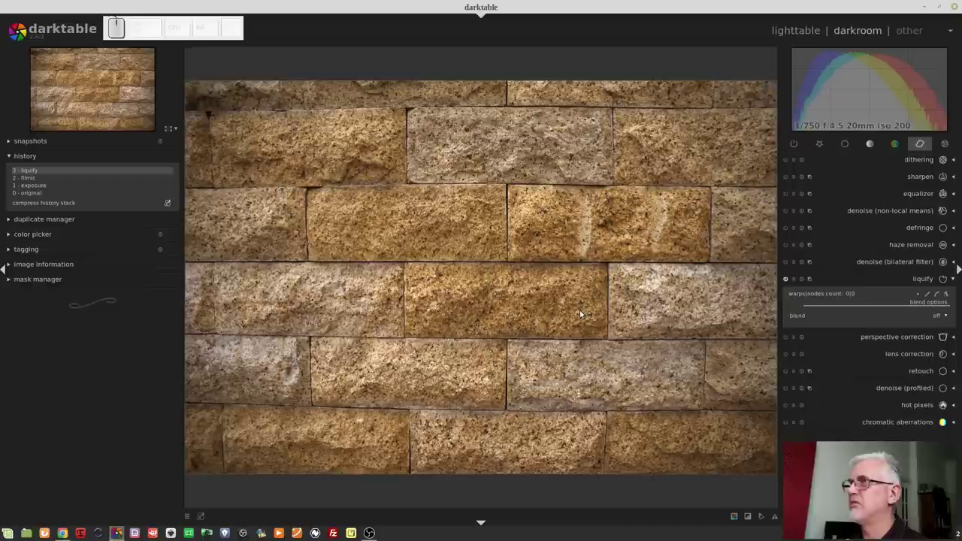
# Switch to the next filmstrip image, the cathedral panorama
pyautogui.press('space')
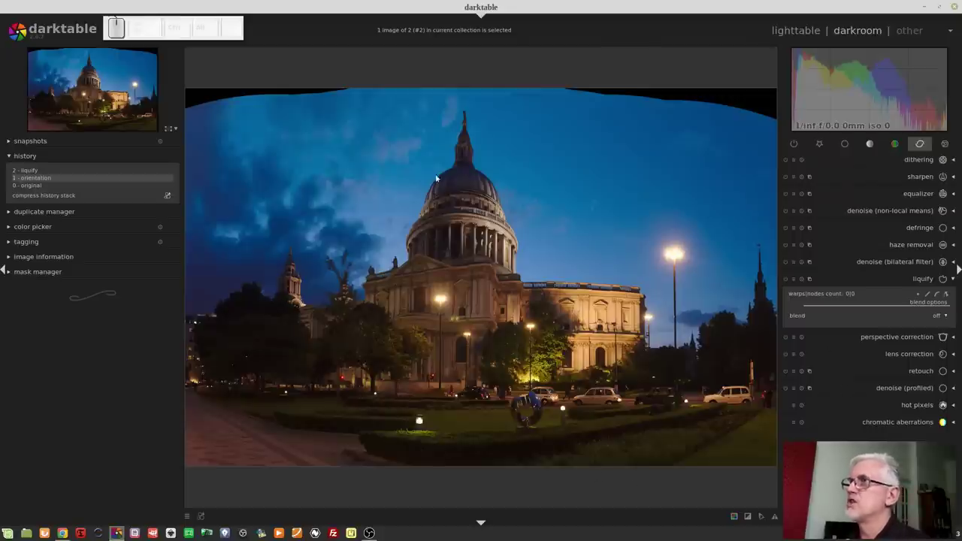
# Place a point warp at the top-left corner and pull the sky up into the black gap
pyautogui.scroll(-3)
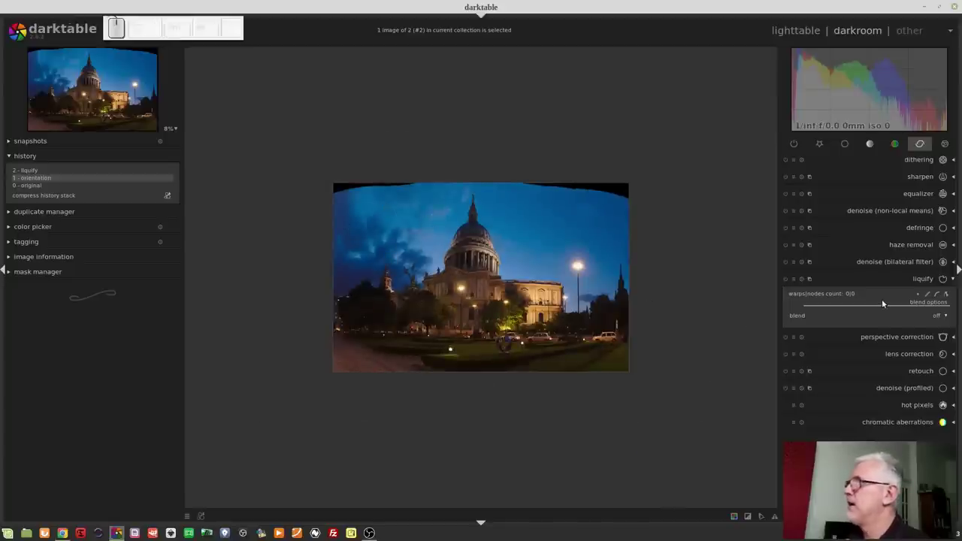
pyautogui.click(463, 285)
pyautogui.scroll(3)
pyautogui.scroll(-3)
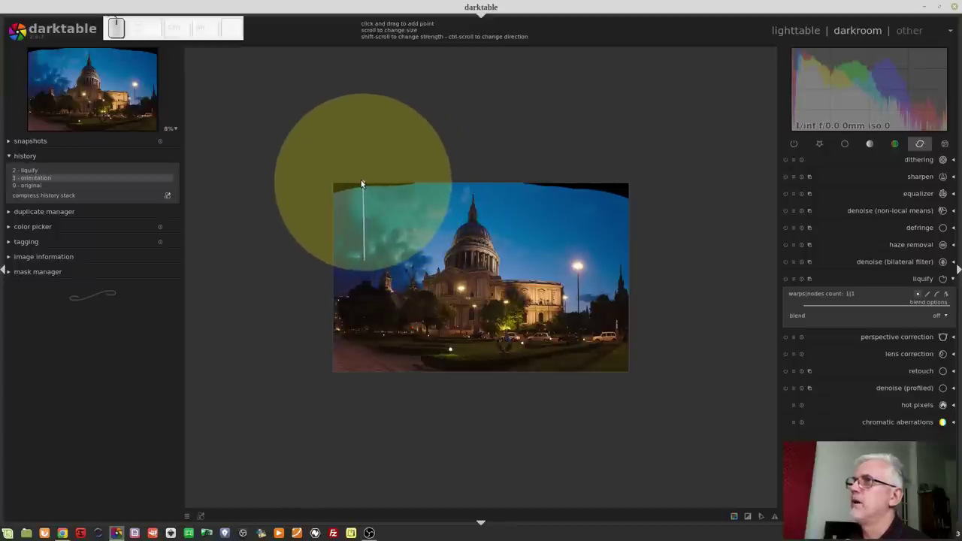
pyautogui.click(360, 179)
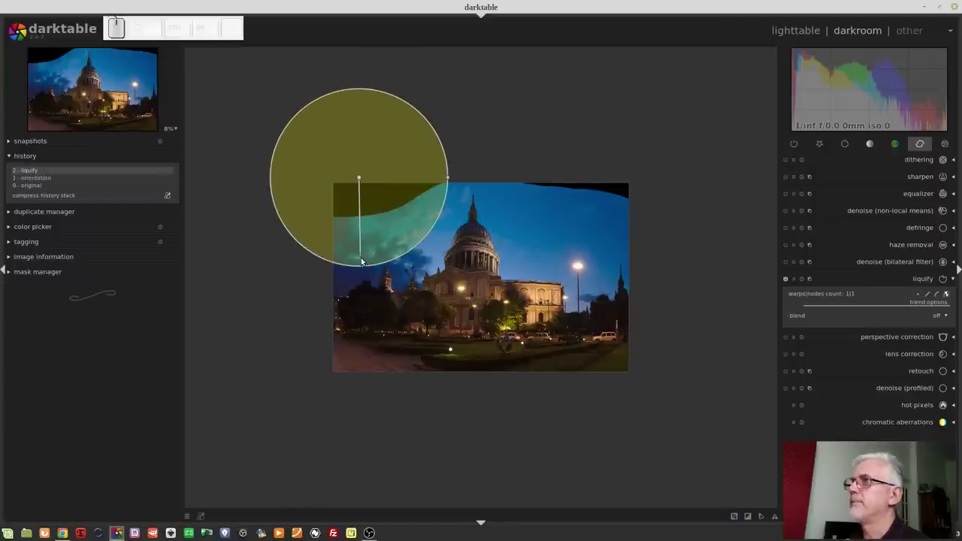
pyautogui.moveTo(361, 257); pyautogui.dragTo(350, 149)
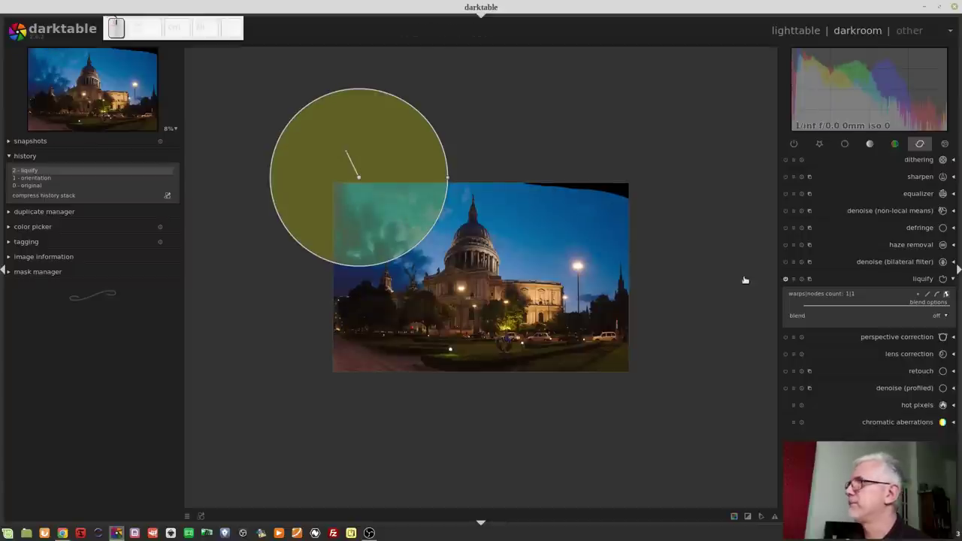
# Place a second point warp over the top-right gap and aim it to fill the corner
pyautogui.click(921, 293)
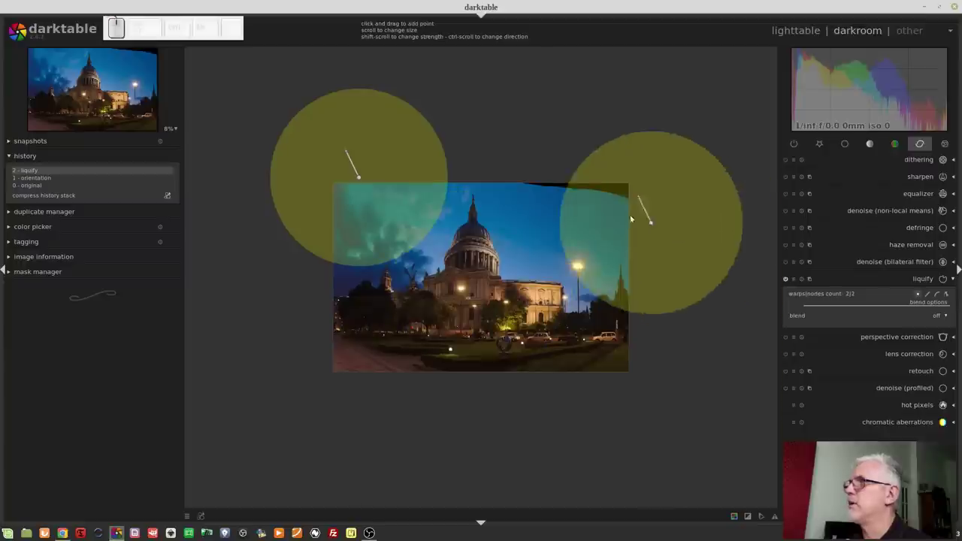
pyautogui.click(605, 177)
pyautogui.moveTo(591, 150); pyautogui.dragTo(629, 158)
pyautogui.moveTo(635, 161); pyautogui.dragTo(634, 156)
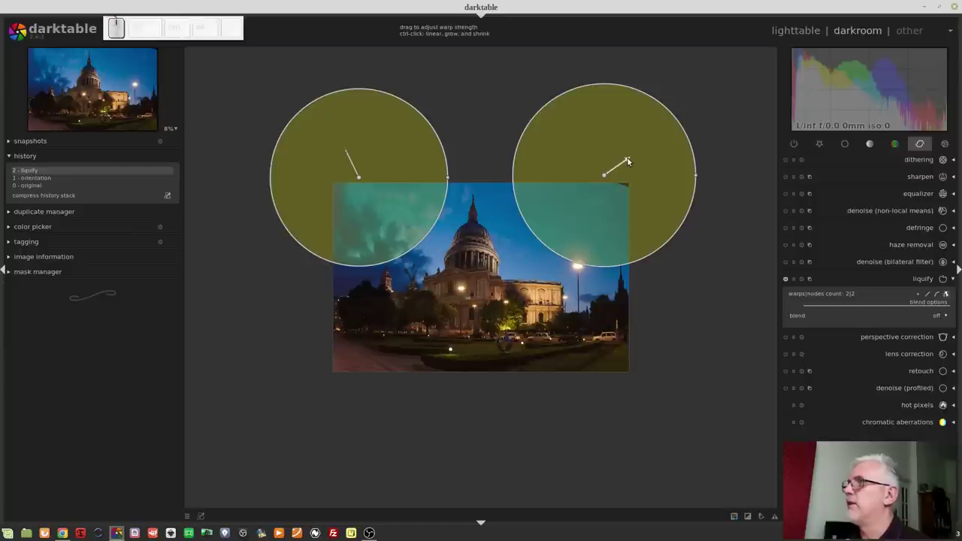
pyautogui.moveTo(628, 158); pyautogui.dragTo(634, 148)
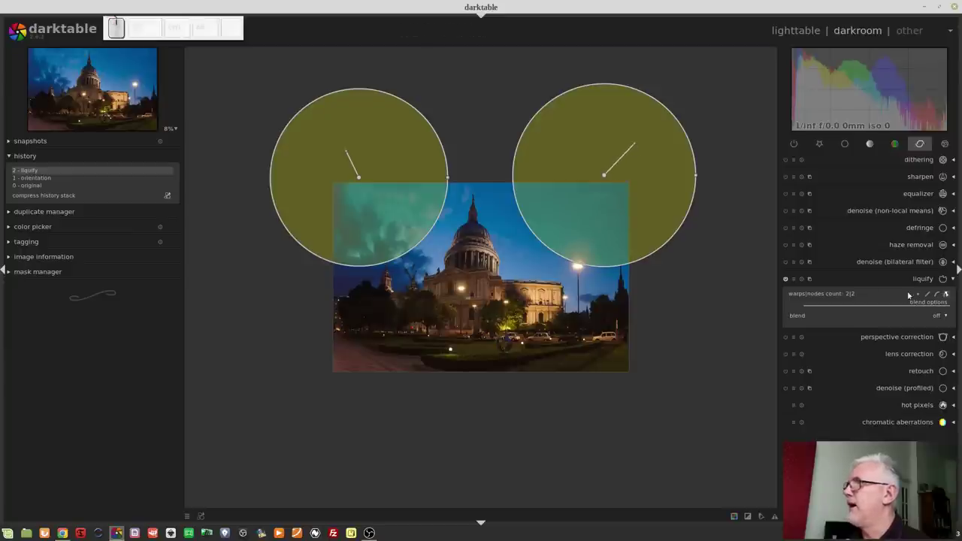
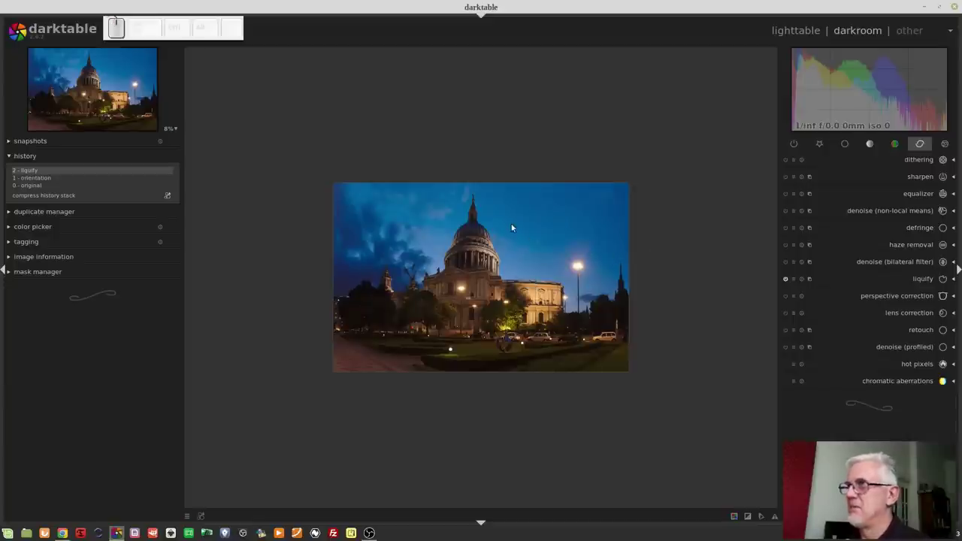
pyautogui.scroll(3)
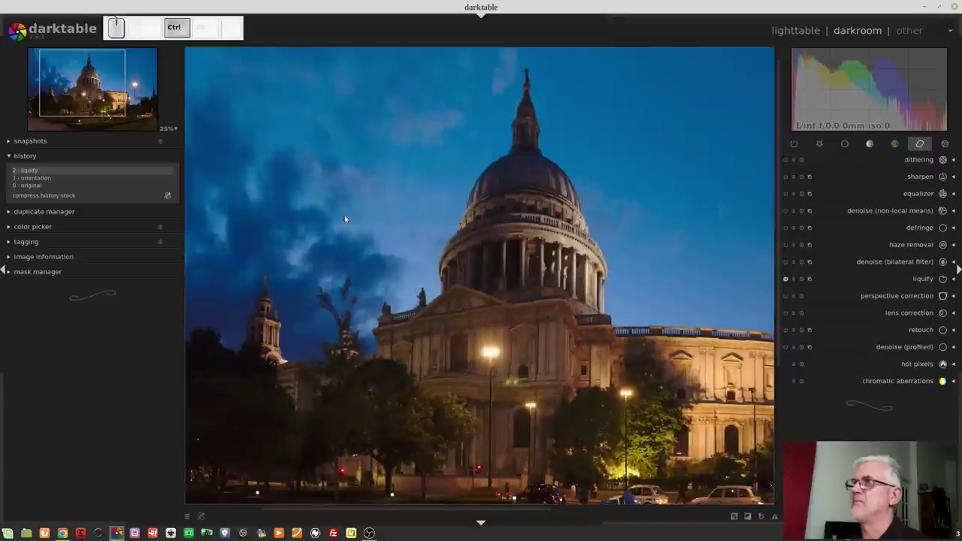
pyautogui.moveTo(136, 81); pyautogui.dragTo(136, 81)
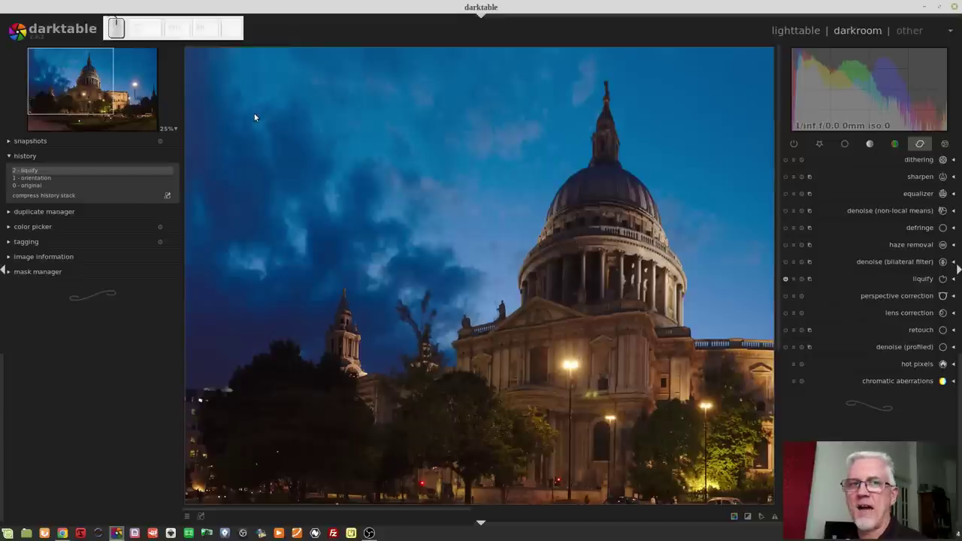
pyautogui.scroll(-3)
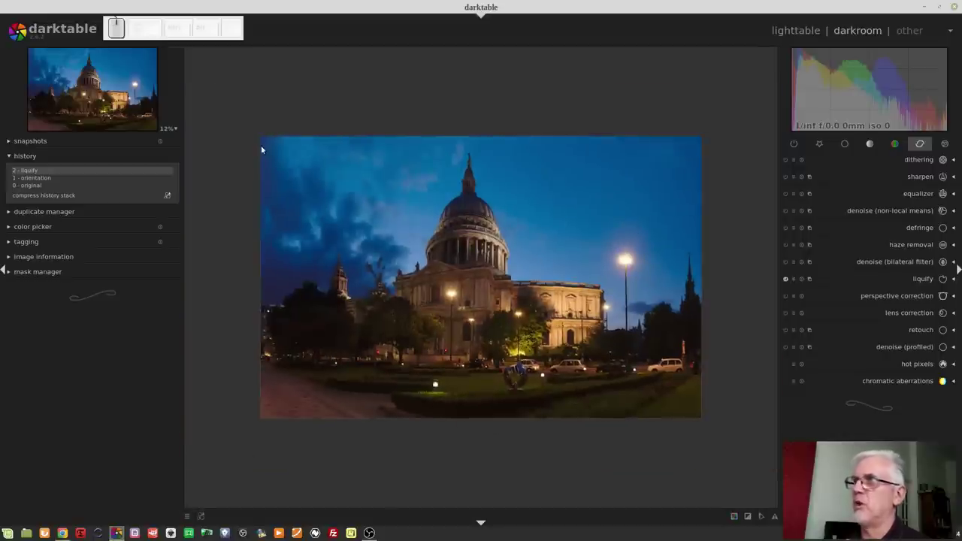